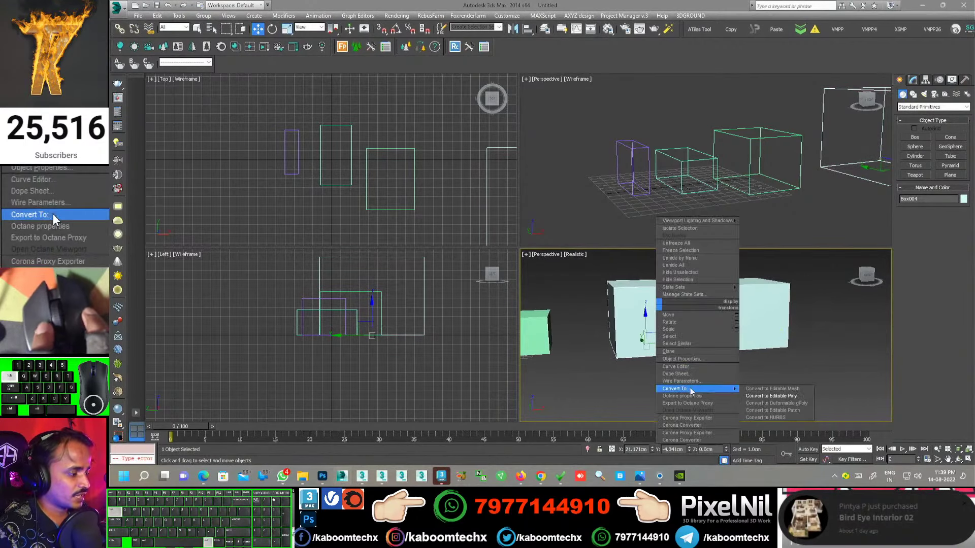
Convert the middle box to an Editable Poly from the quad menu's Convert To options
left_click(59, 223)
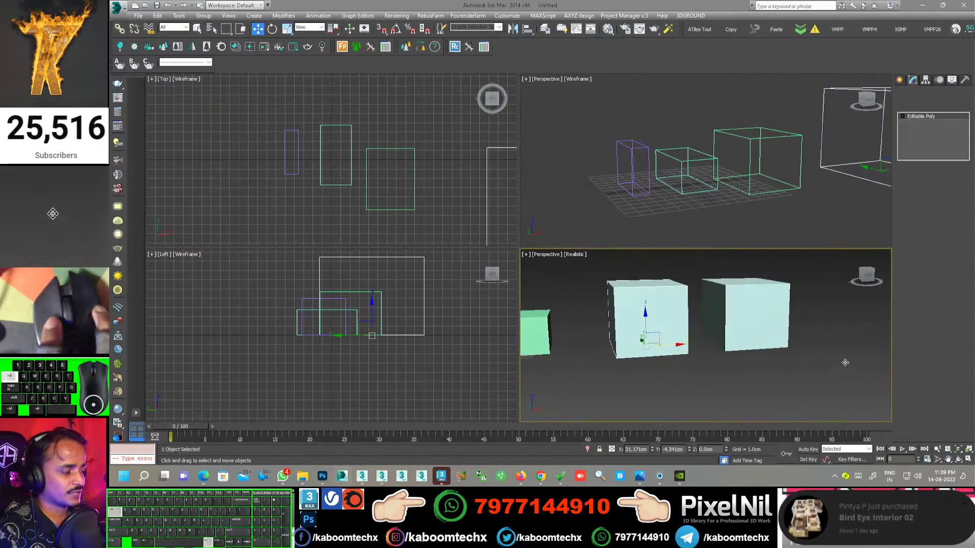
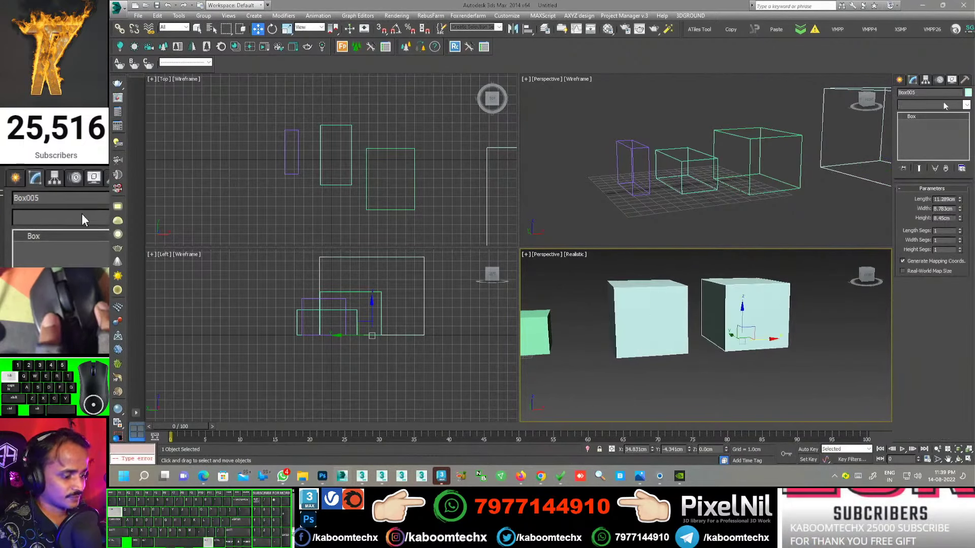
Apply an Edit Poly modifier to the right box, keeping the Box beneath it
key("e")
left_click(60, 223)
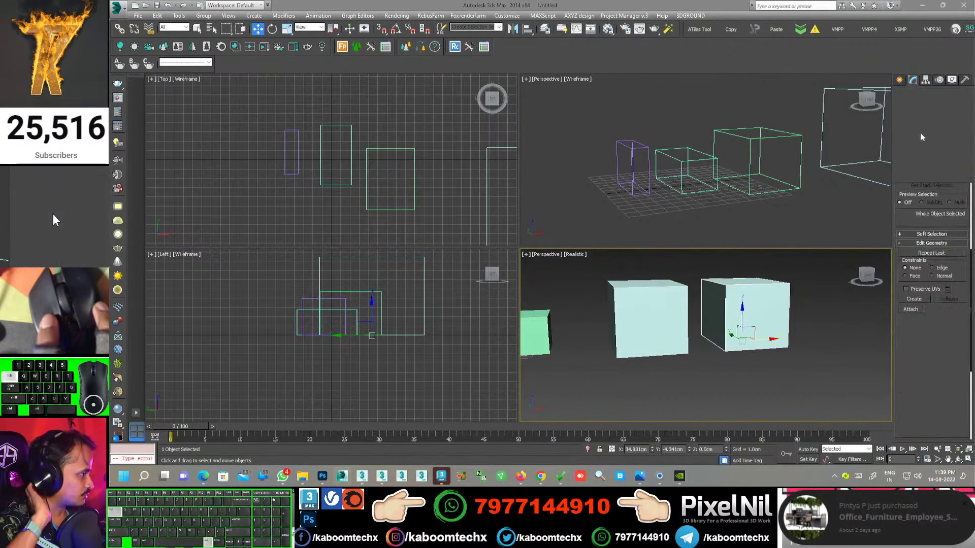
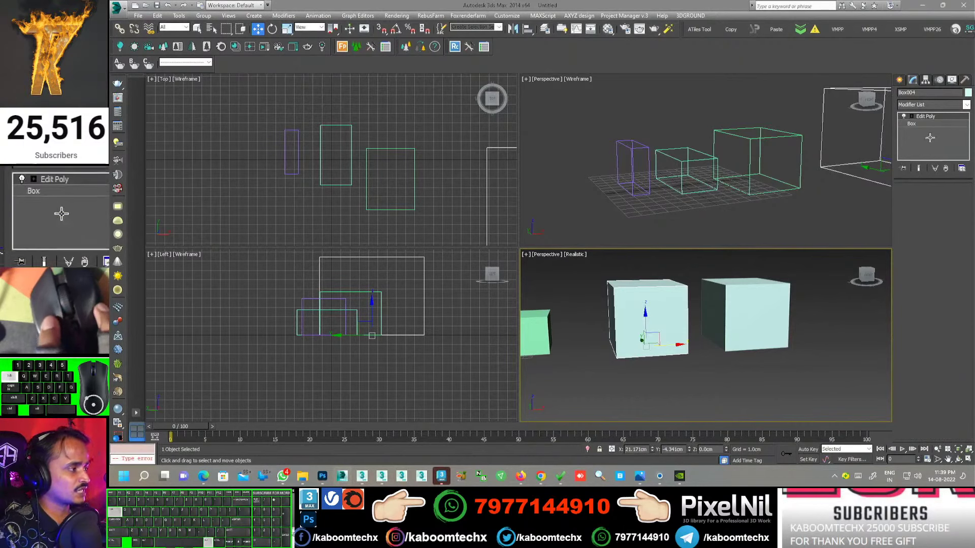
Increase the right box's Length and Width from its Box parameters under Edit Poly
left_click(60, 223)
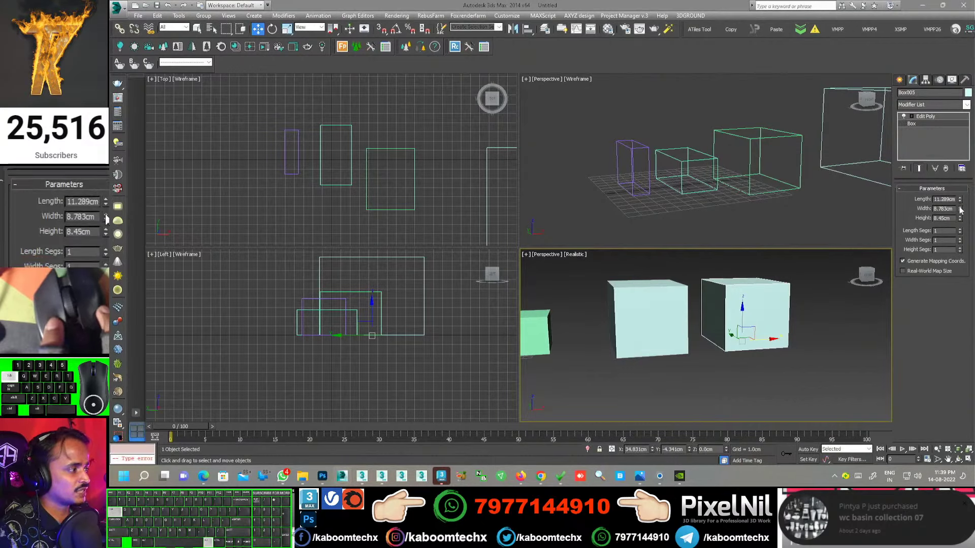
left_click_drag(69, 207, 69, 229)
left_click_drag(69, 211, 69, 243)
left_click_drag(69, 222, 69, 227)
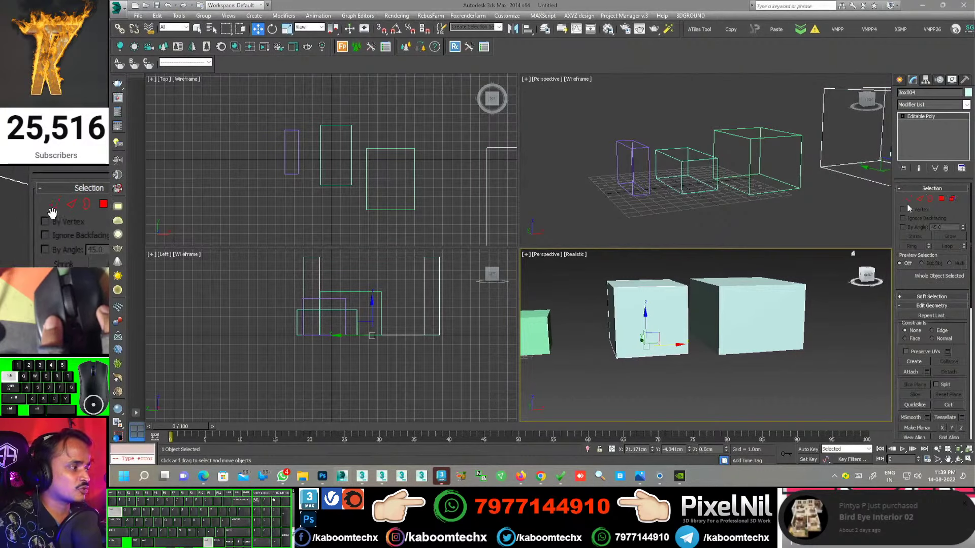
Select the middle Editable Poly box to show its stack has no Box parameters
left_click(88, 223)
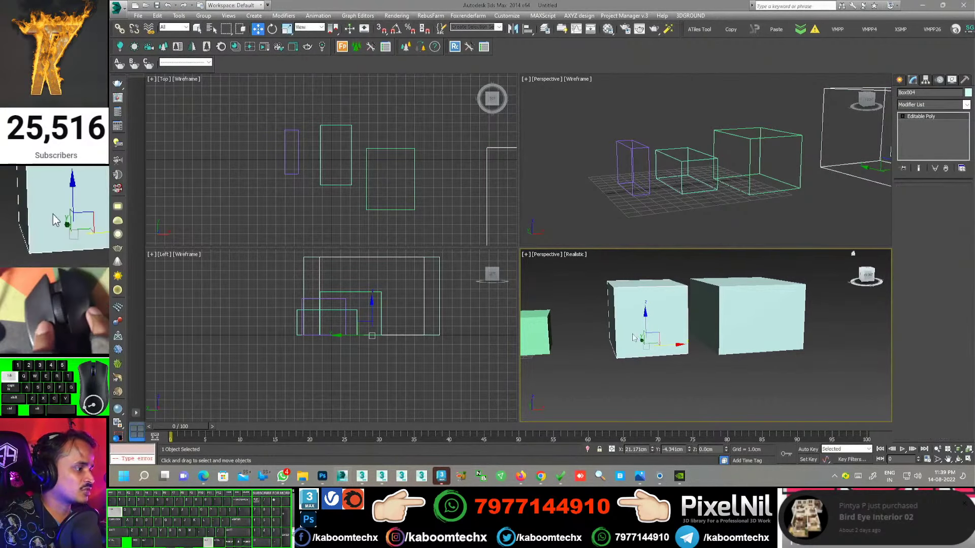
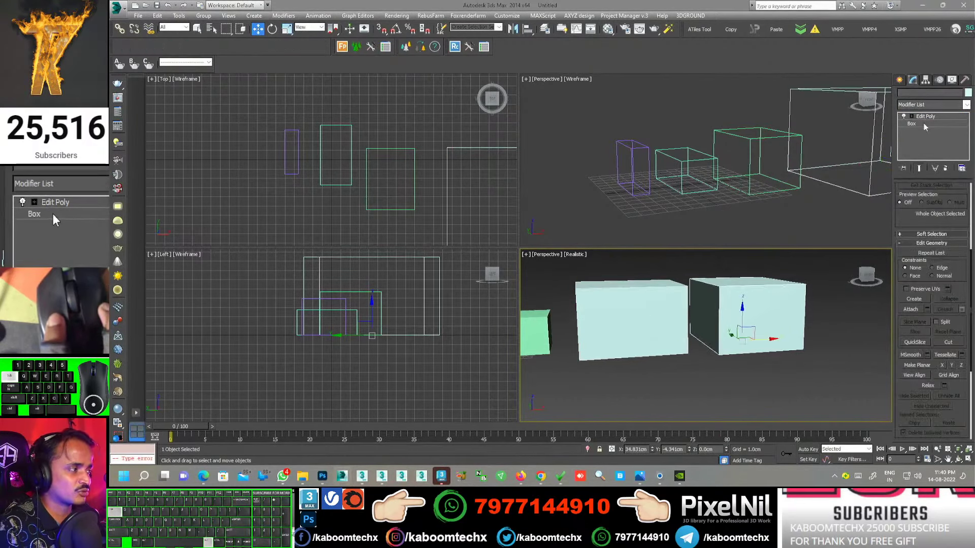
Stretch one vertex of the right box outward at Edit Poly's Vertex level, forming a wedge
left_click(59, 222)
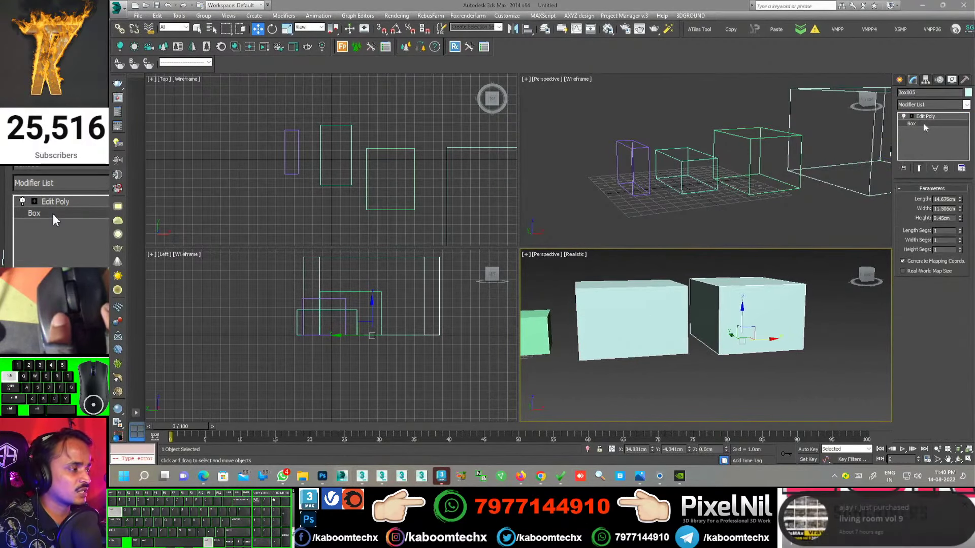
left_click(60, 223)
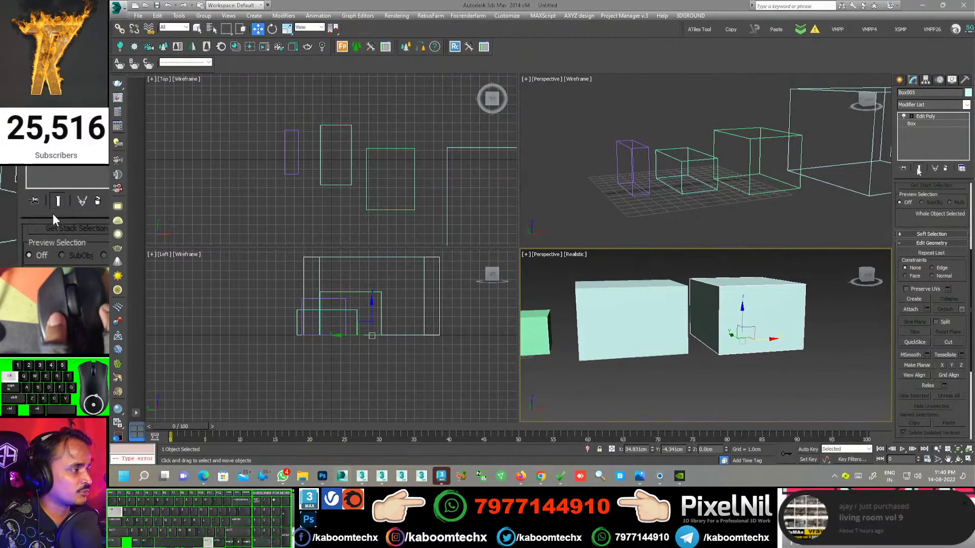
middle_click(59, 223)
left_click(59, 223)
middle_click(59, 222)
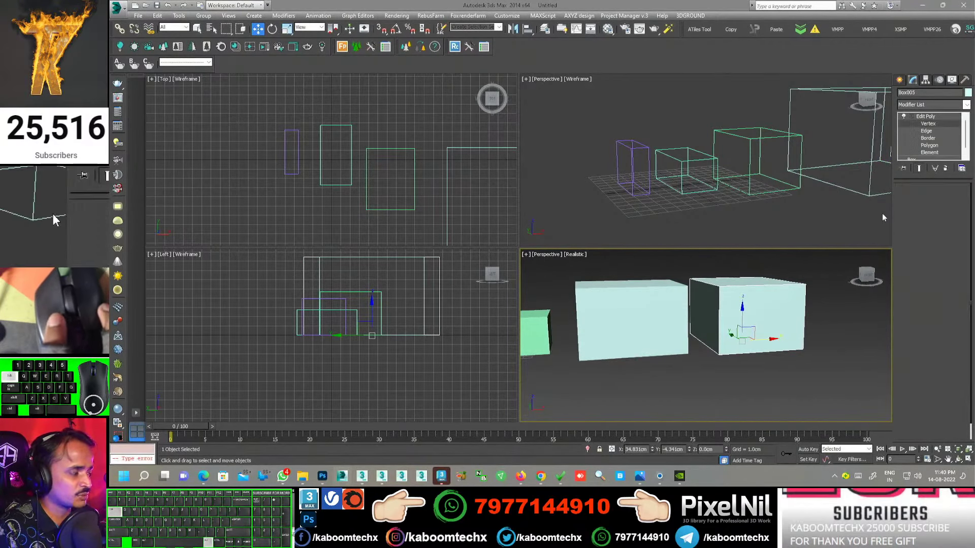
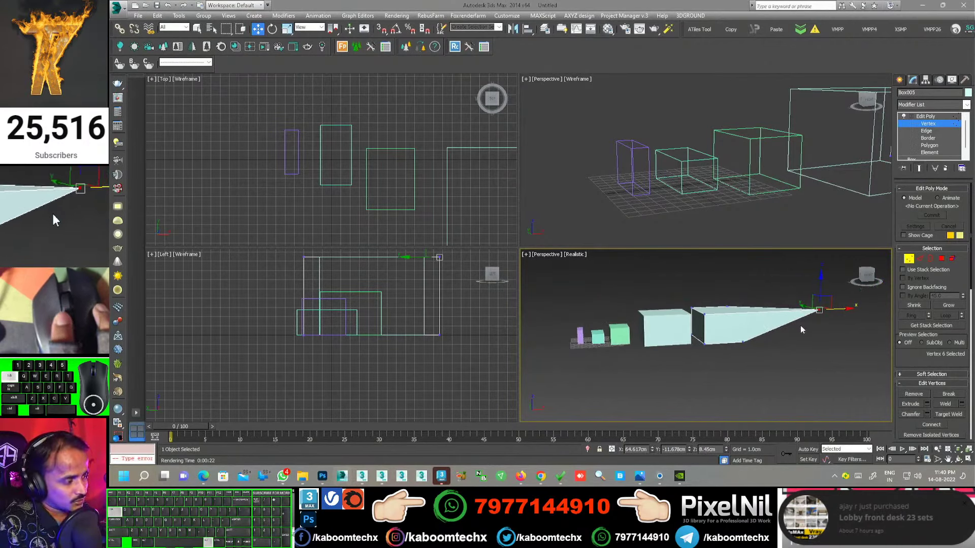
left_click(74, 223)
Remove the Edit Poly modifier so the right box returns to a plain Box
left_click(60, 222)
scroll("down", 3)
left_click(92, 223)
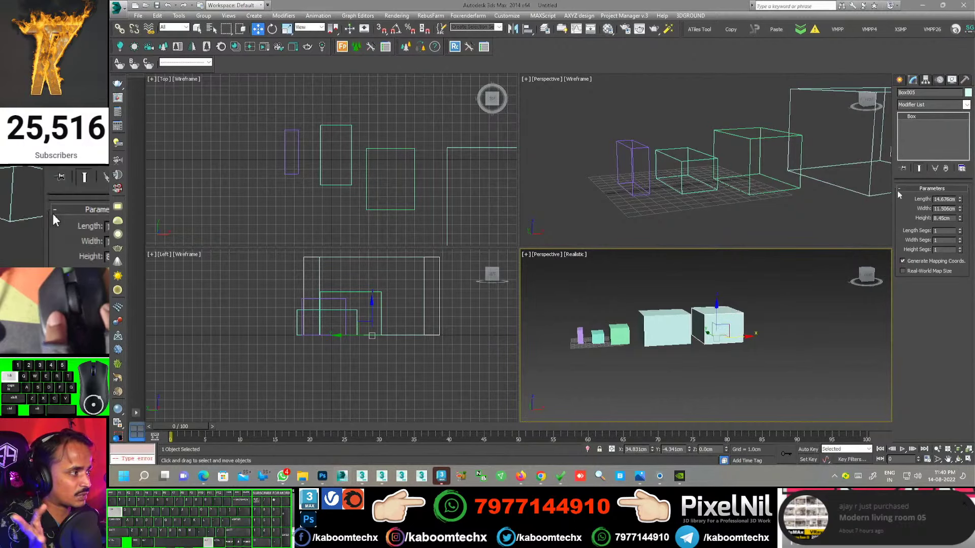
Choose Edit Poly from the Modifier List to put it back on the right box
left_click(59, 223)
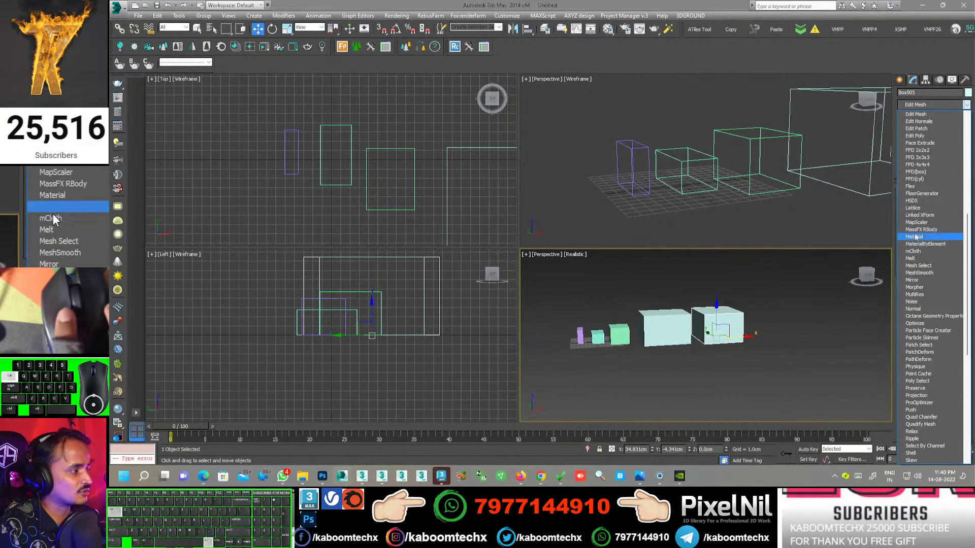
left_click(60, 223)
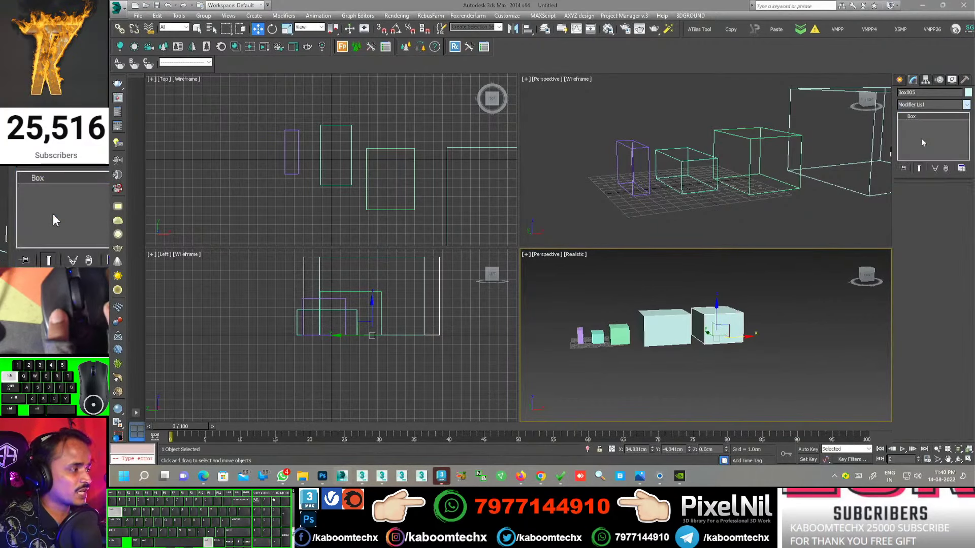